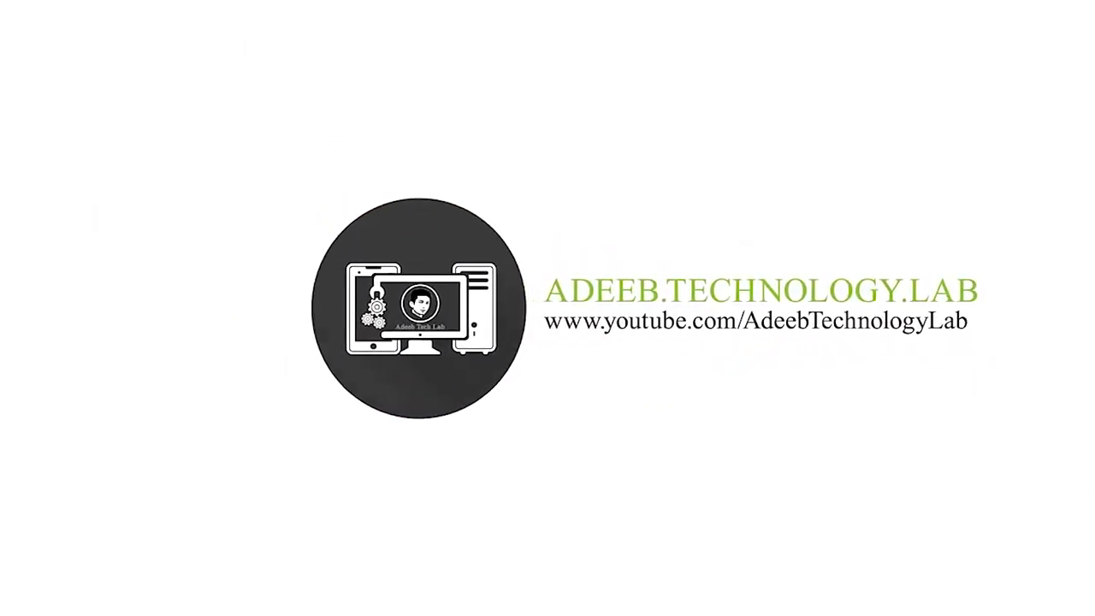
Show the Windows desktop with the Photoshop shortcut and downloaded mockup folders.
left_click(819, 268)
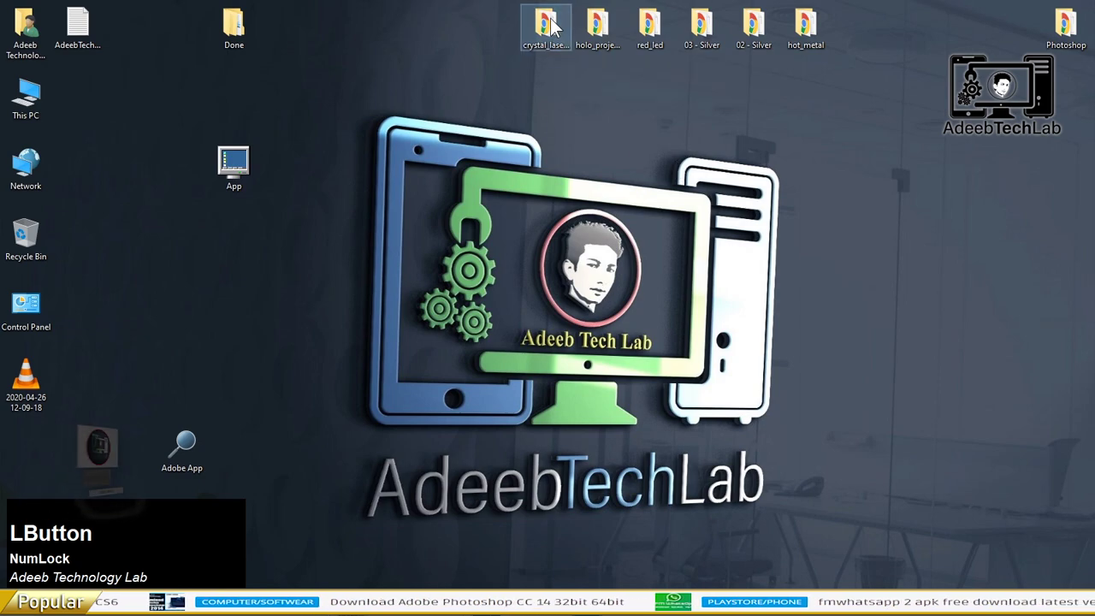
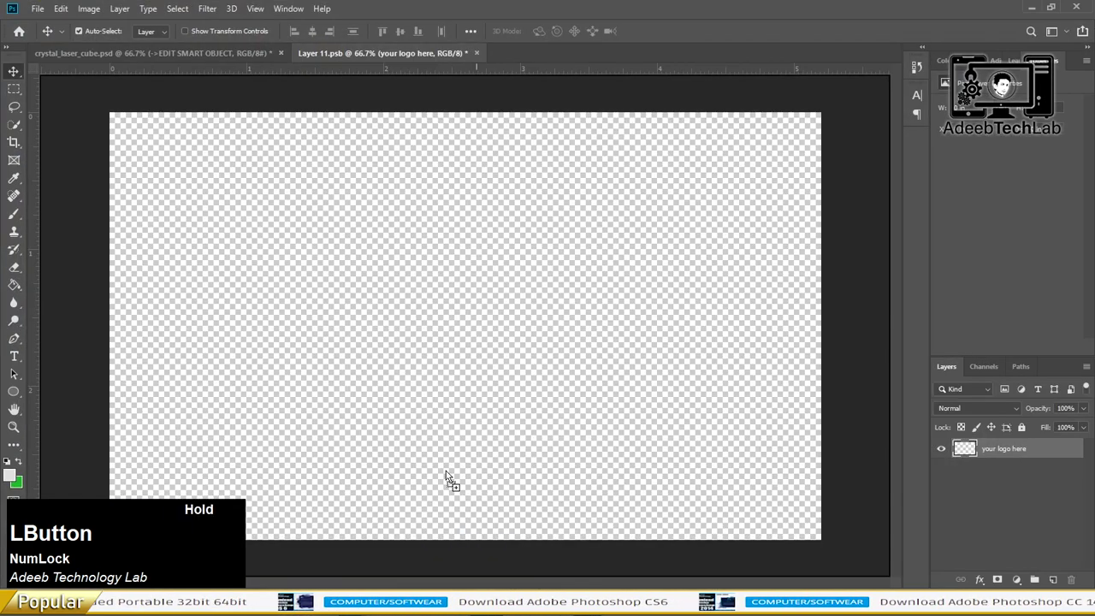
Commit the first logo, ATLab logo, round seal and portrait as scaled layers in Layer 11.psb.
key("Return")
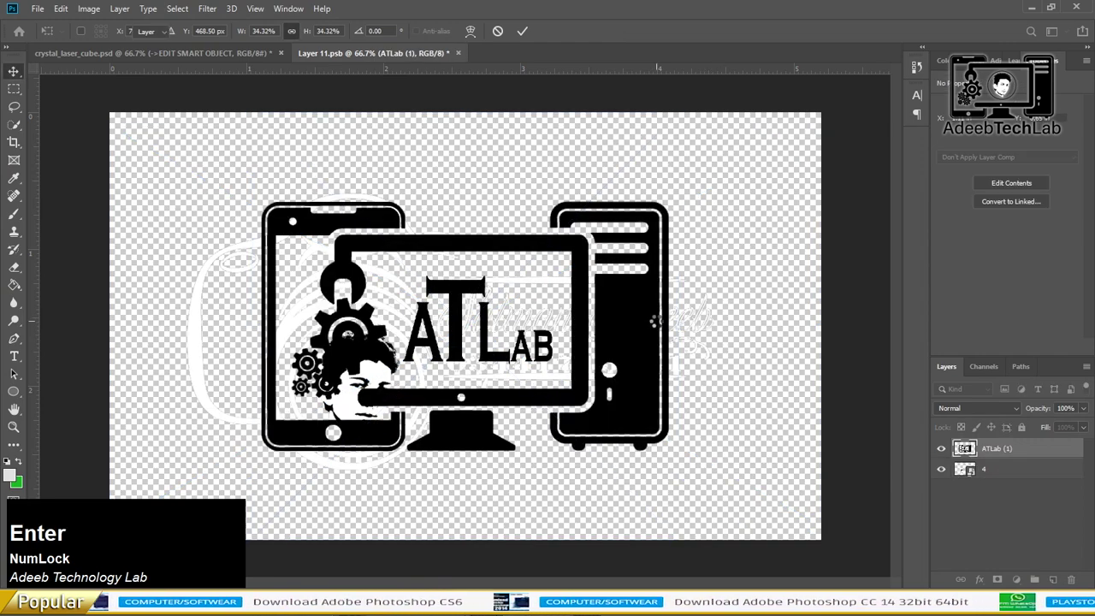
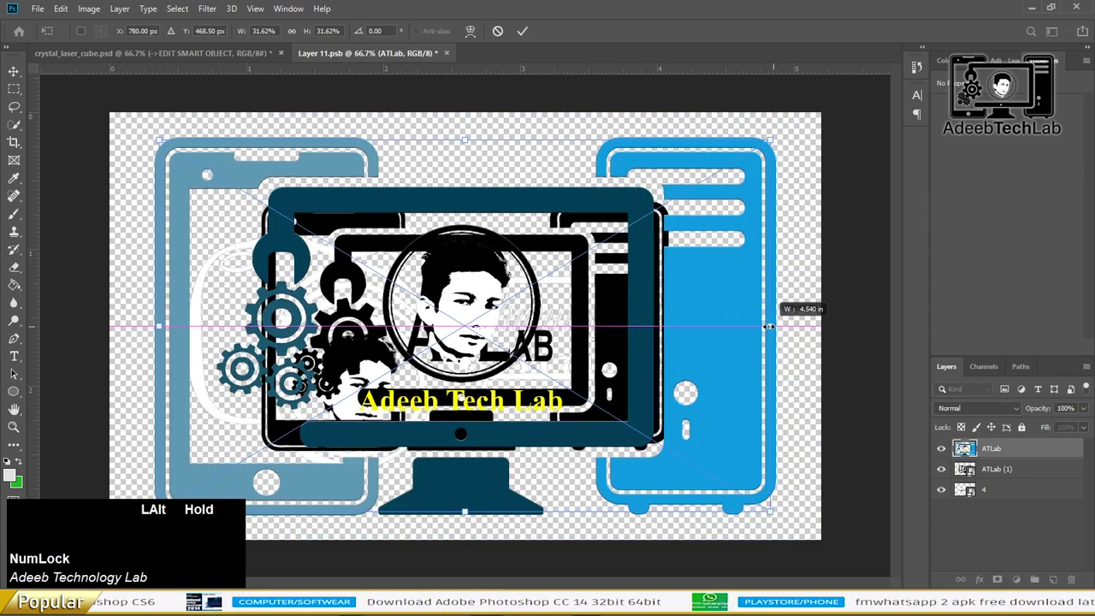
key("Return")
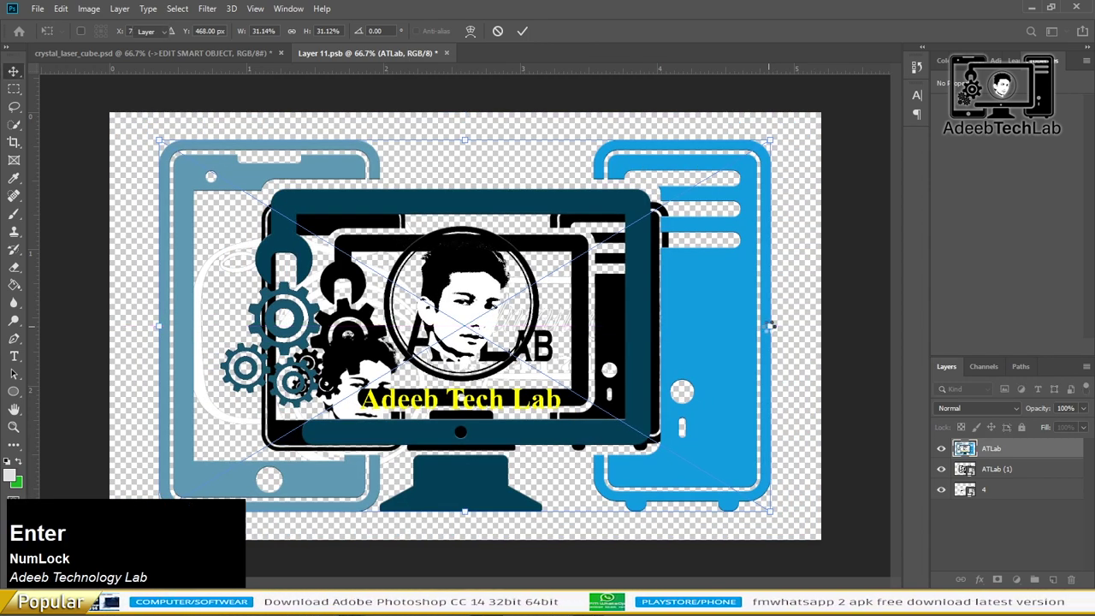
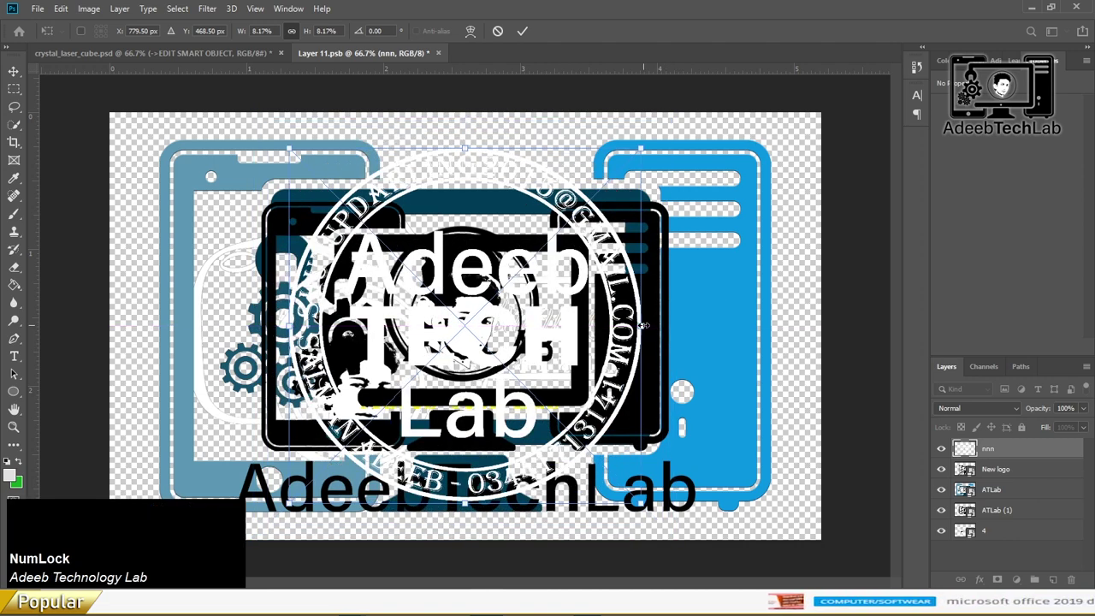
key("Return")
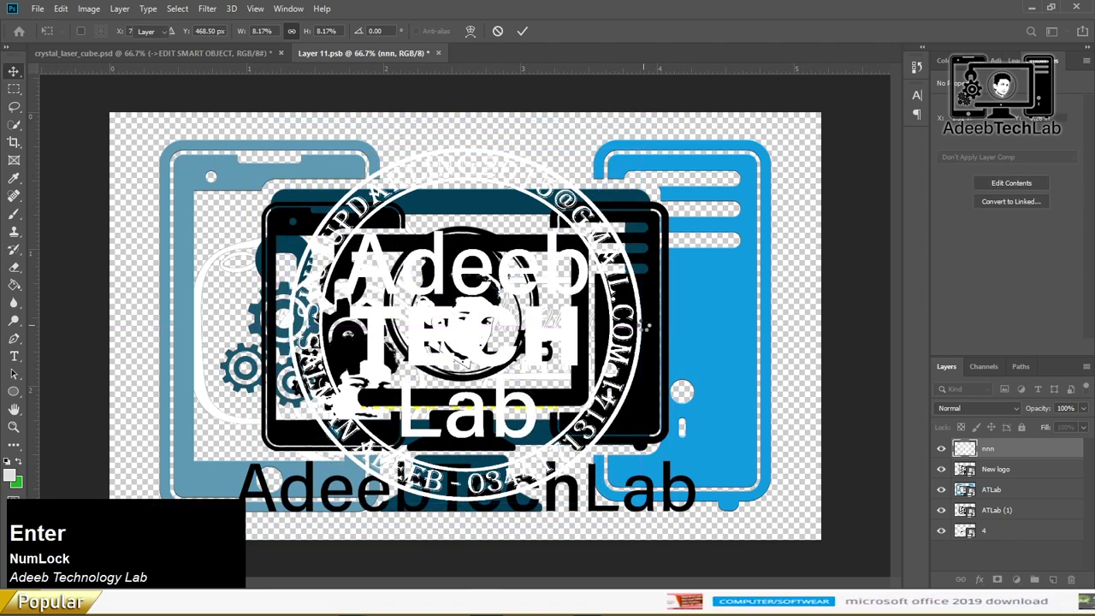
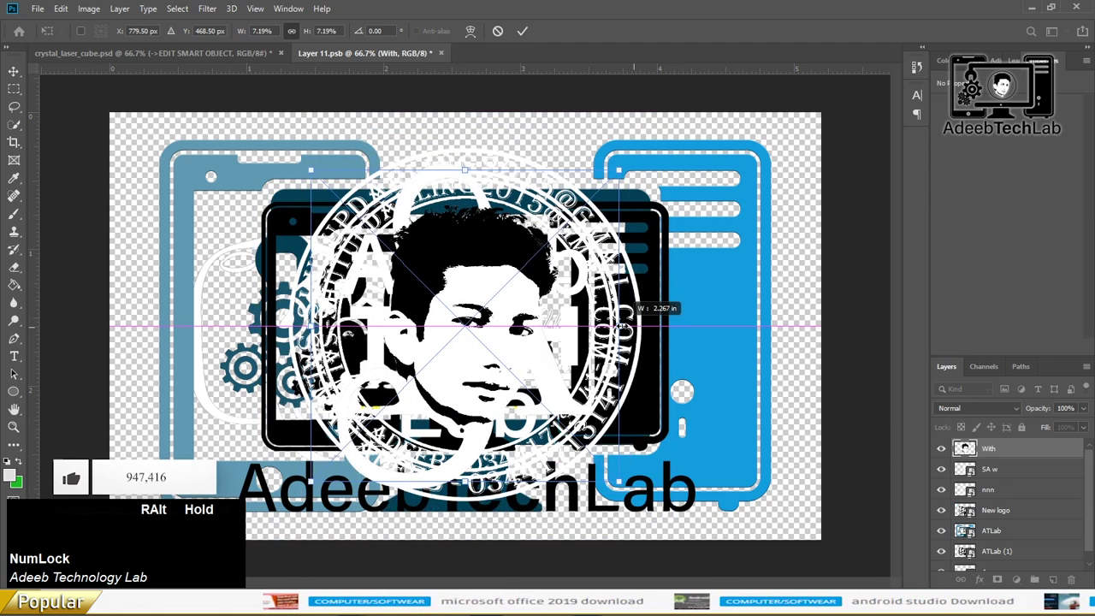
key("Return")
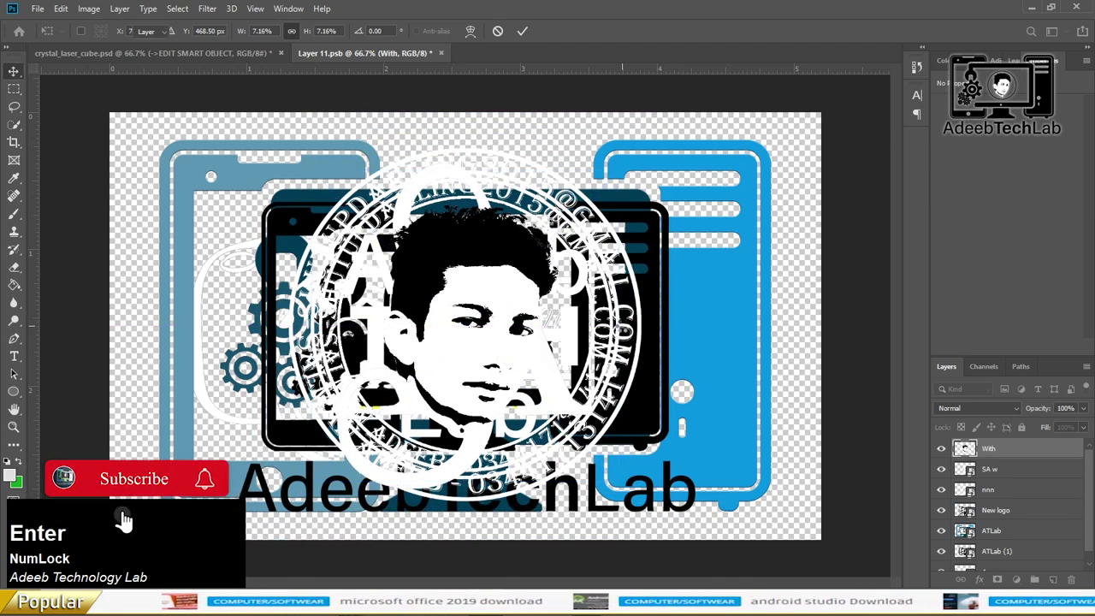
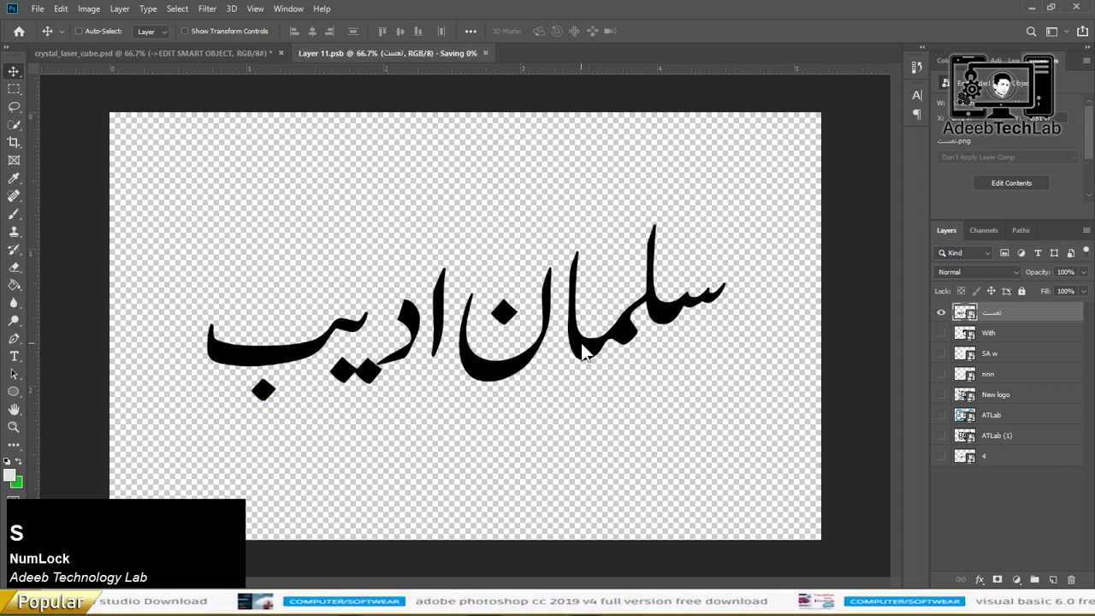
Preview the calligraphy, seal and SA monogram logos engraved inside the glass cube.
left_click(241, 62)
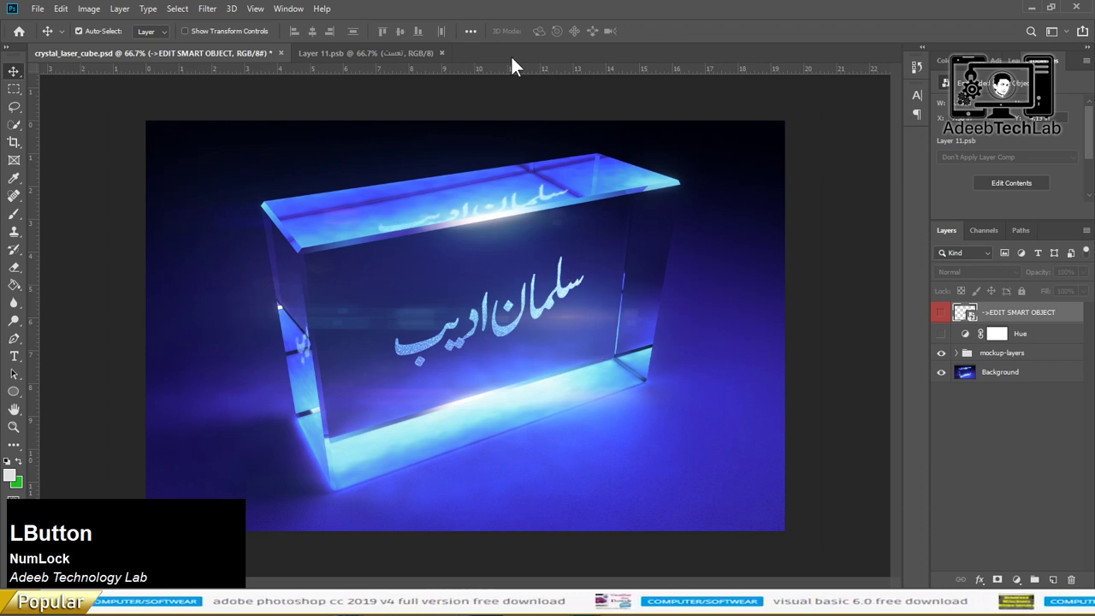
left_click(410, 56)
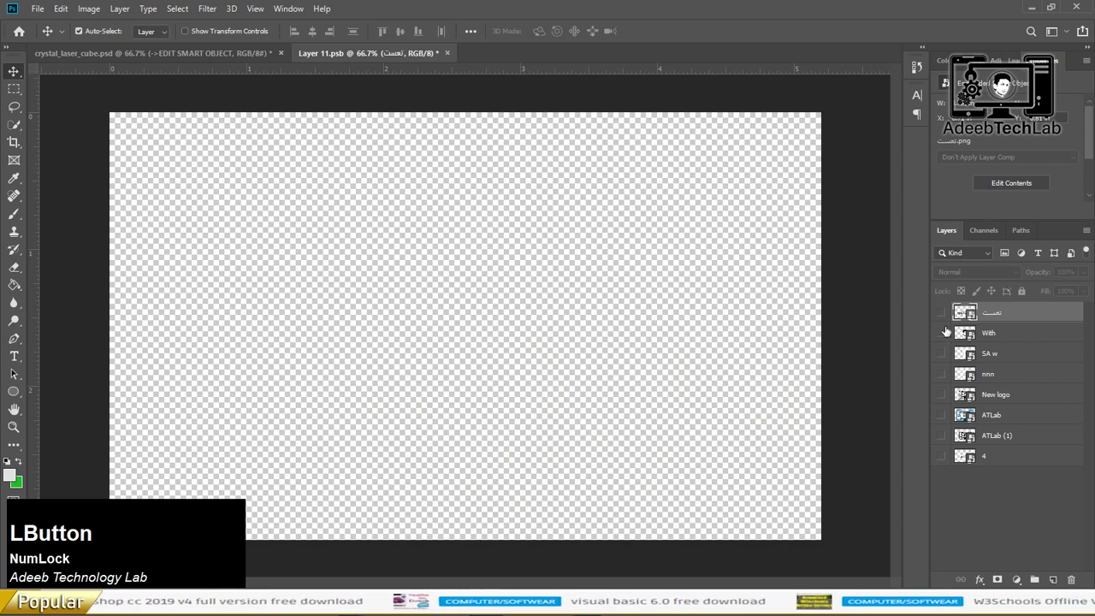
left_click(235, 58)
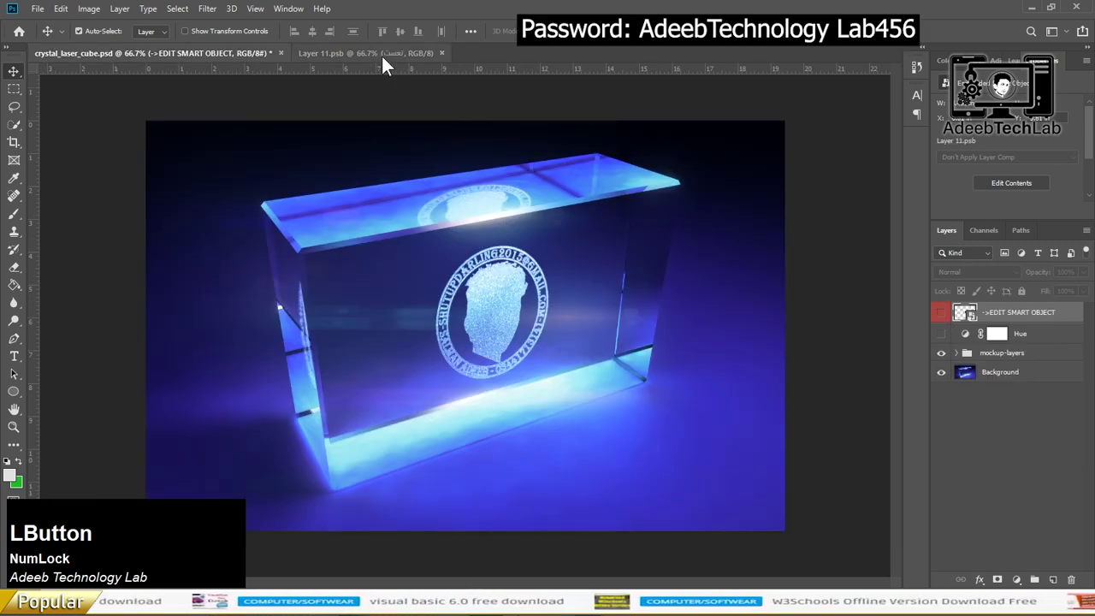
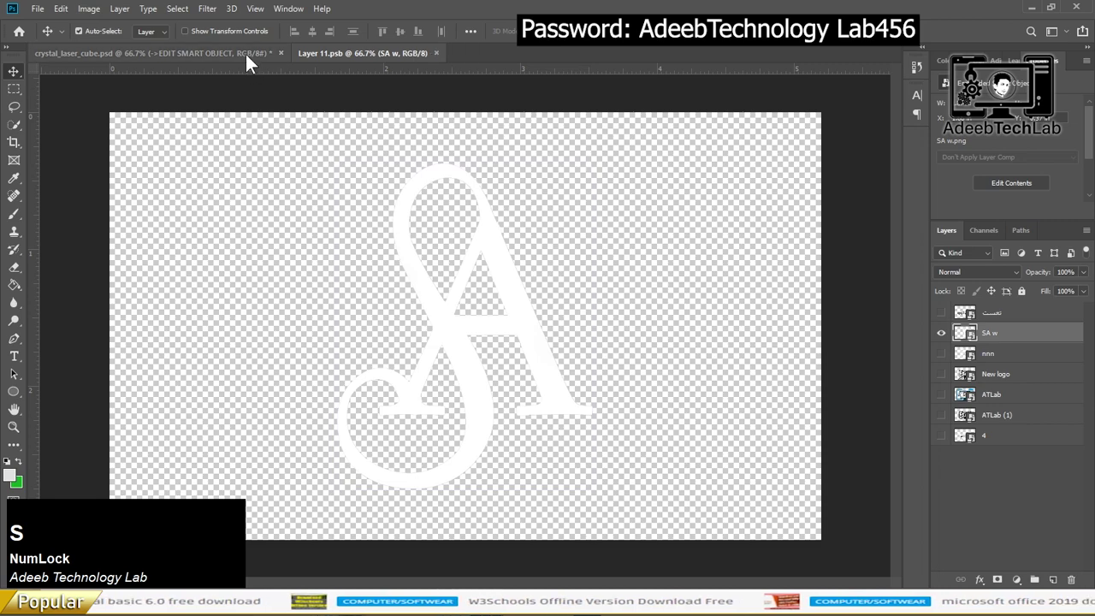
left_click(252, 62)
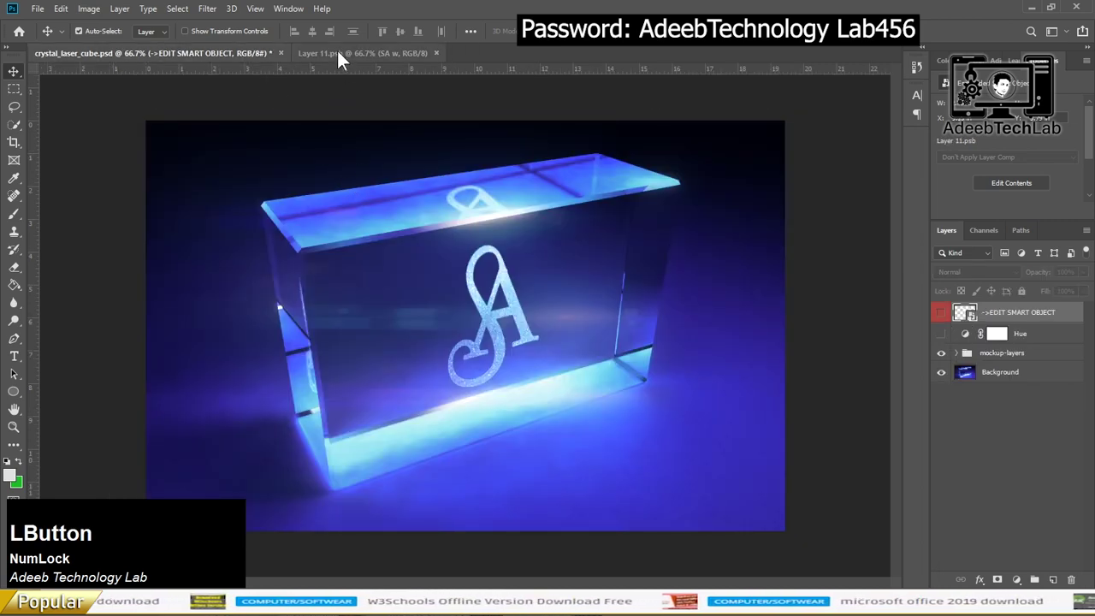
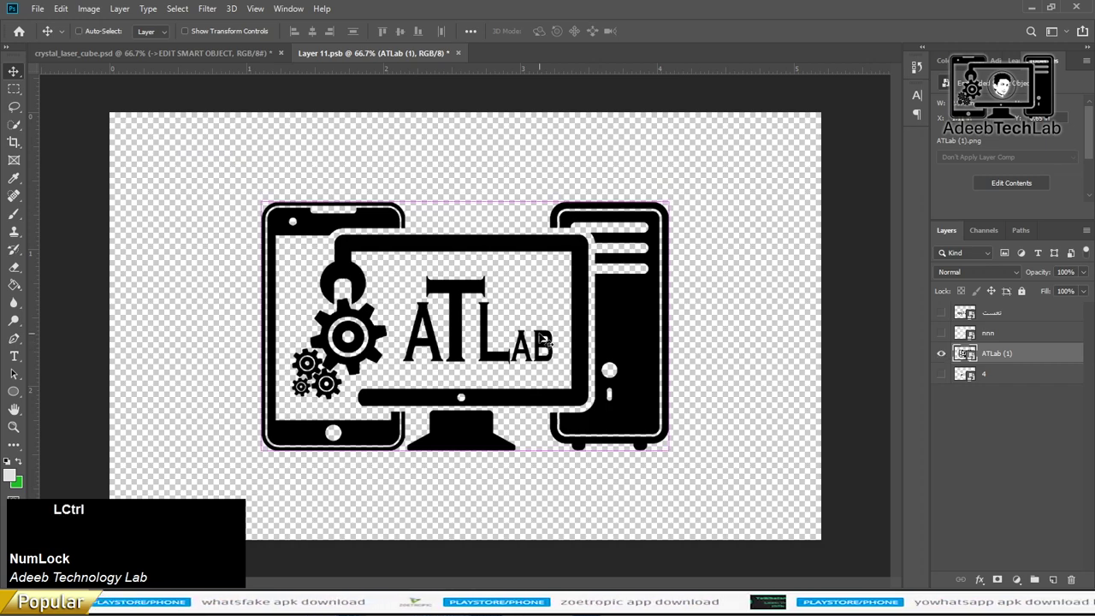
Save the ATLab (1) layer and view the black ATLab computer logo etched in the cube.
key("s")
left_click(208, 60)
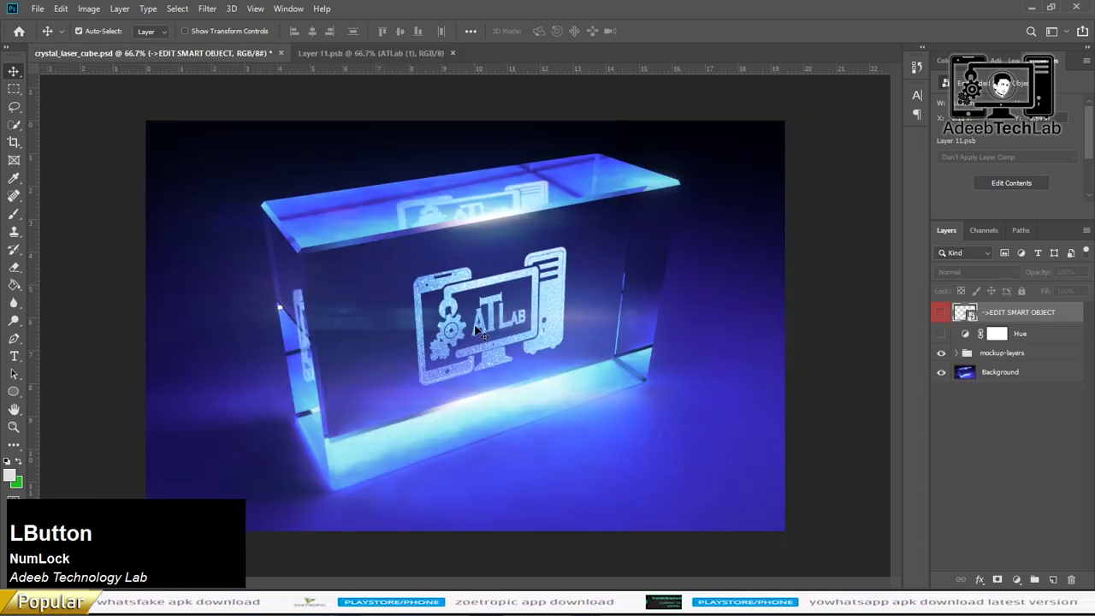
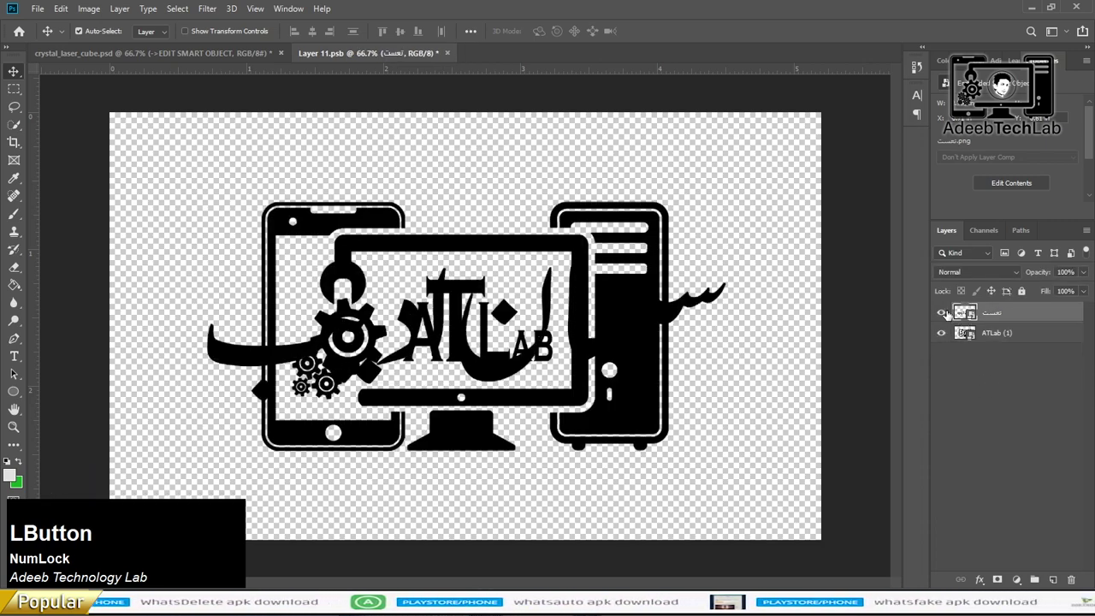
Delete the calligraphy layer, scale ATLab (1) up, and show the larger etched logo in the cube.
key("Delete")
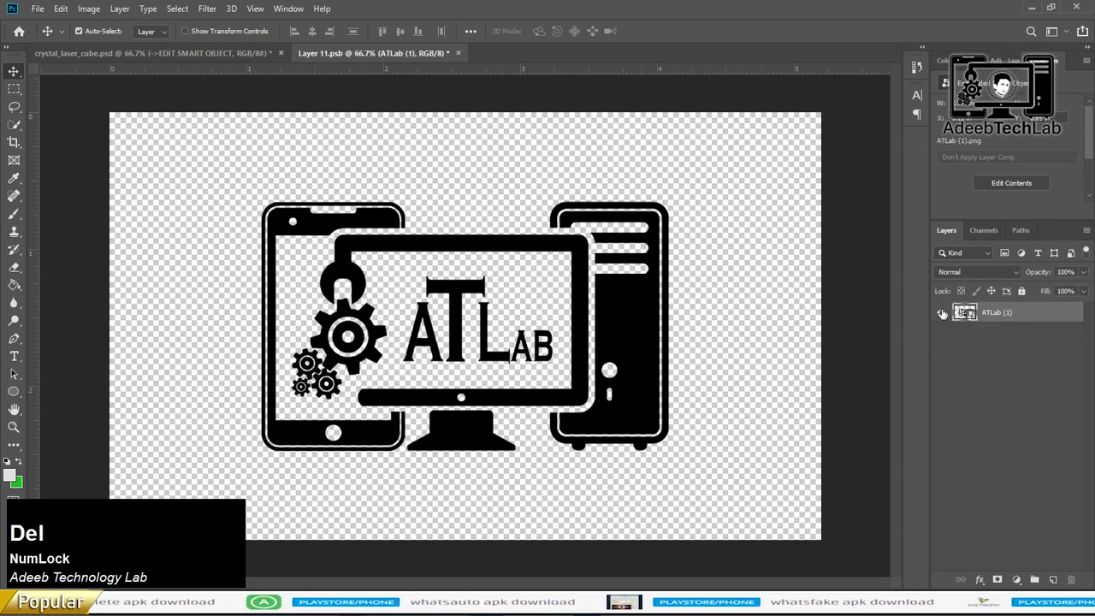
key("t")
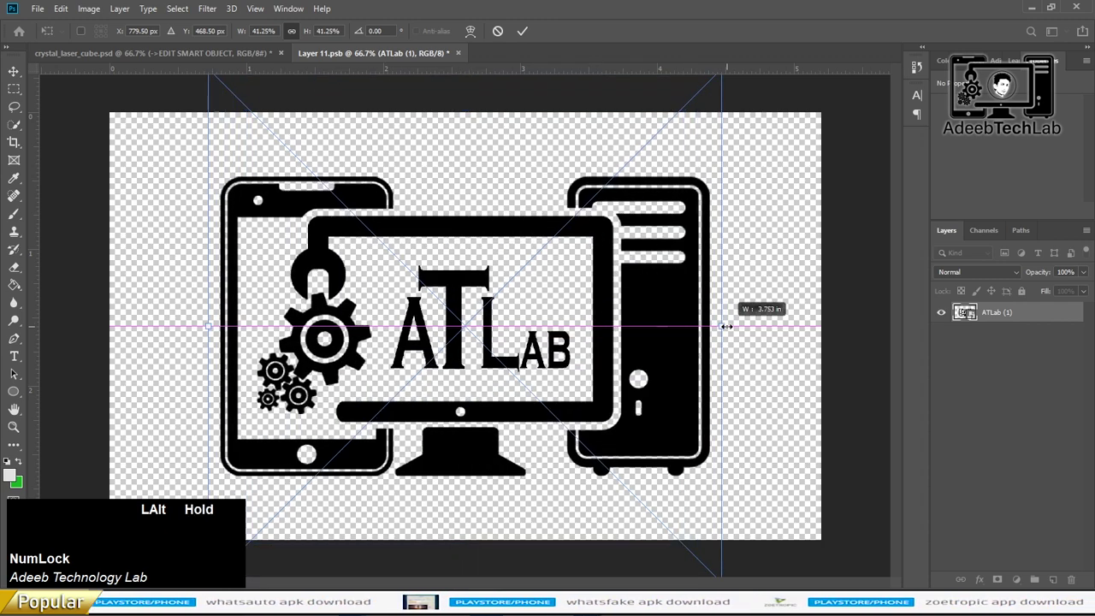
key("Return")
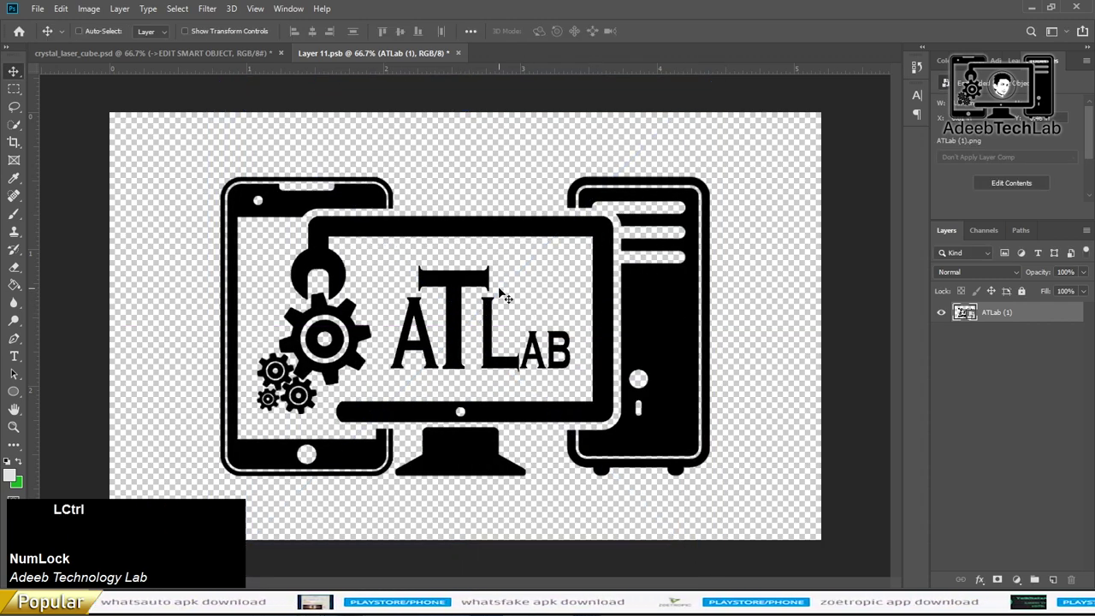
key("s")
left_click(220, 66)
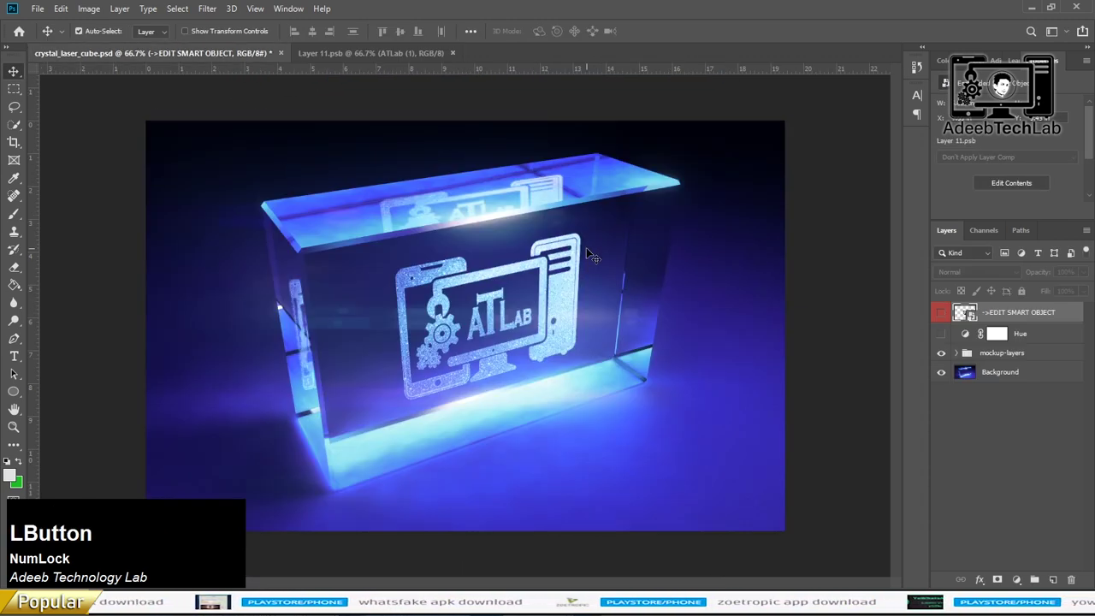
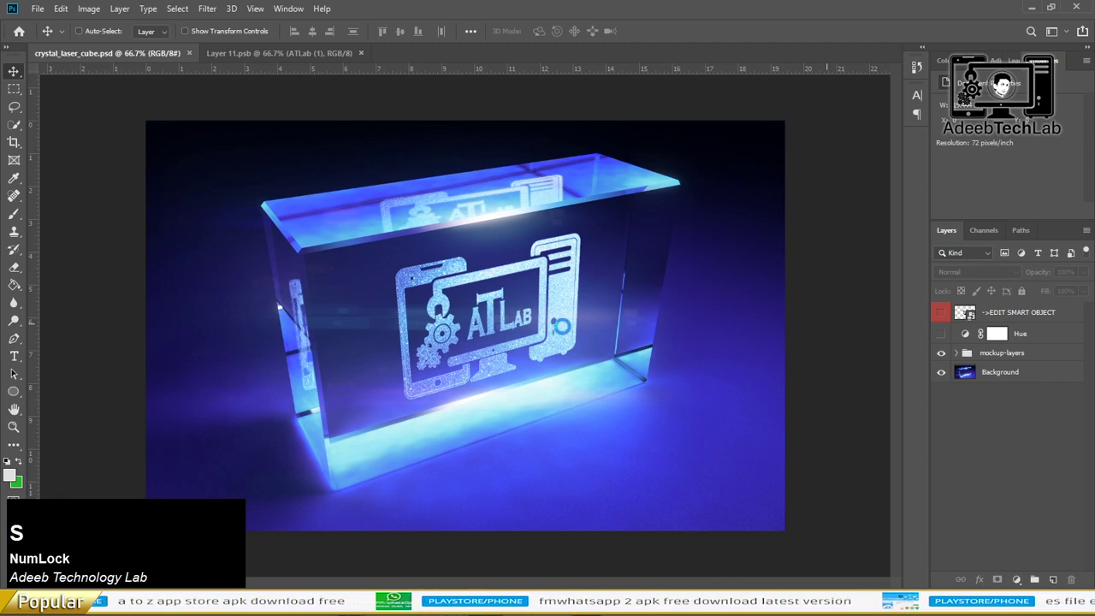
Close the mockup folder window and bring up the YouTube tutorial page with the Download link.
left_click(338, 284)
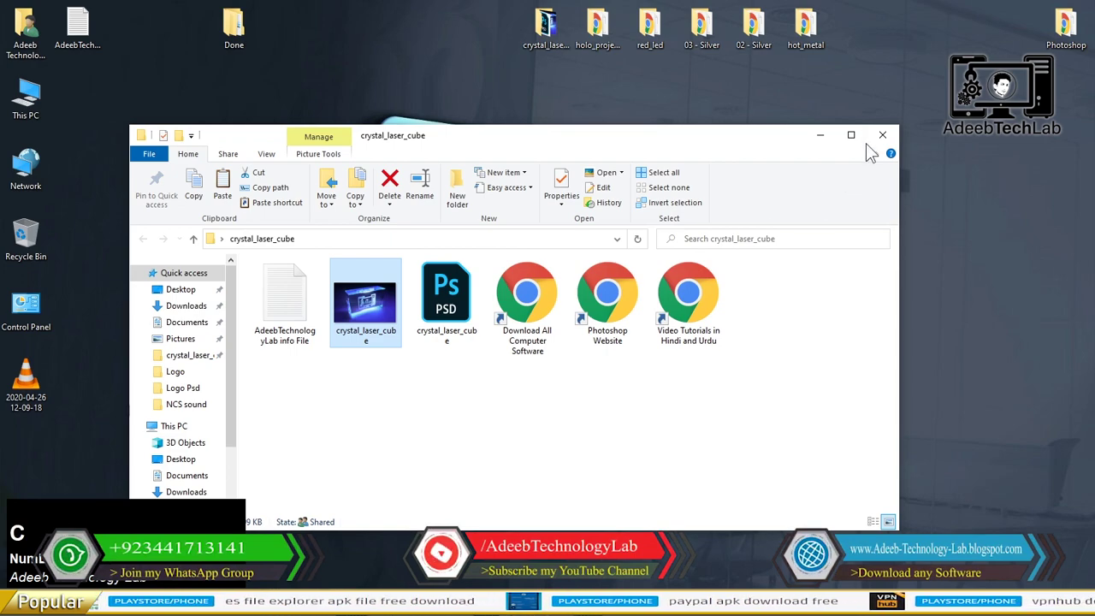
left_click(338, 302)
left_click(47, 454)
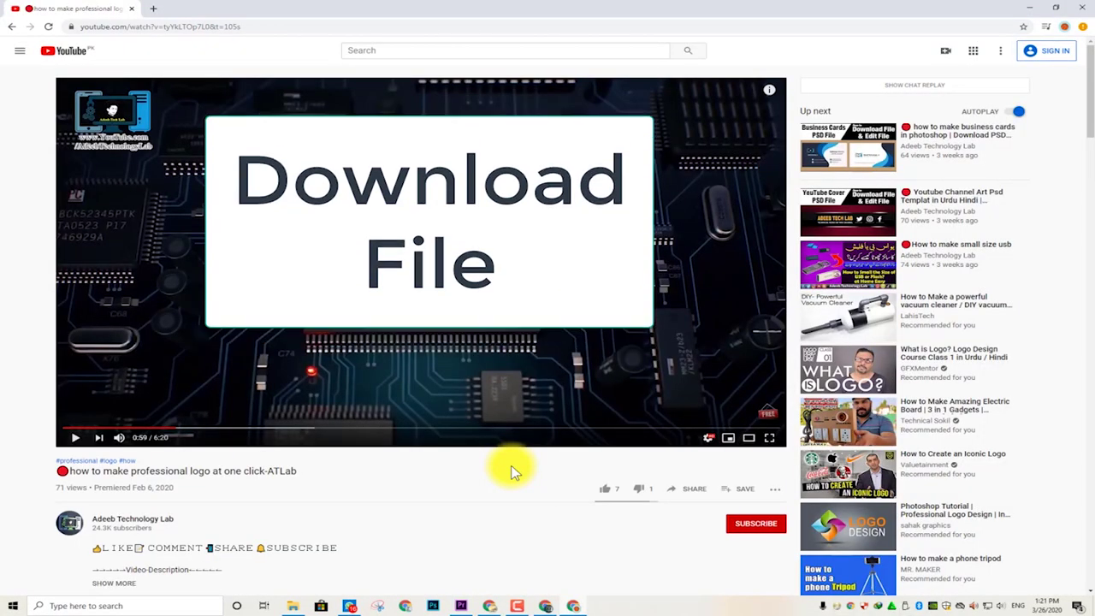